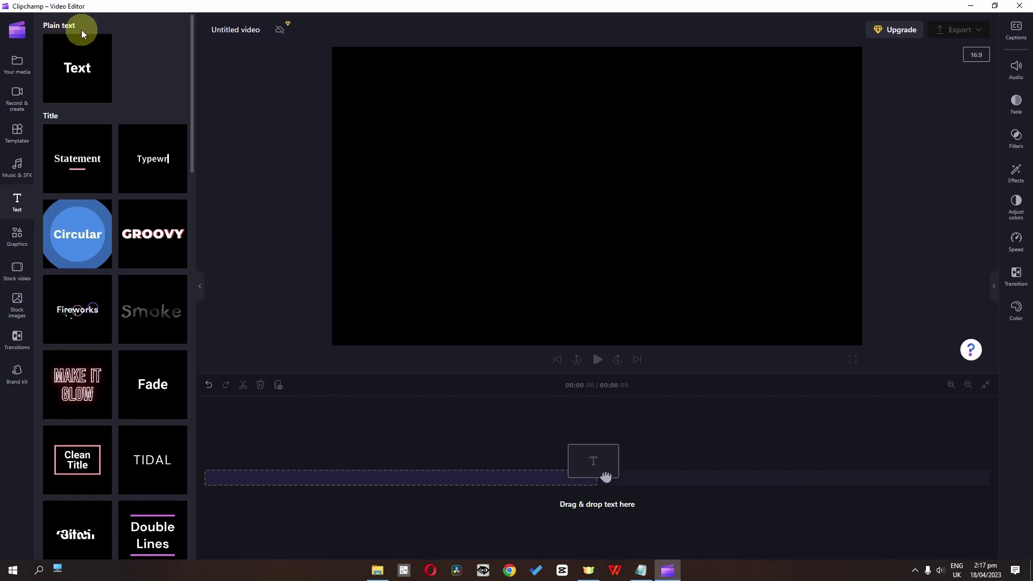
- Create a Plain text title clip on the timeline reading 'faizan Amjed'
{"action": "scroll", "scroll_direction": "down", "scroll_amount": 3}
{"action": "scroll", "scroll_direction": "up", "scroll_amount": 3}
{"action": "double_click", "coordinate": [585, 208]}
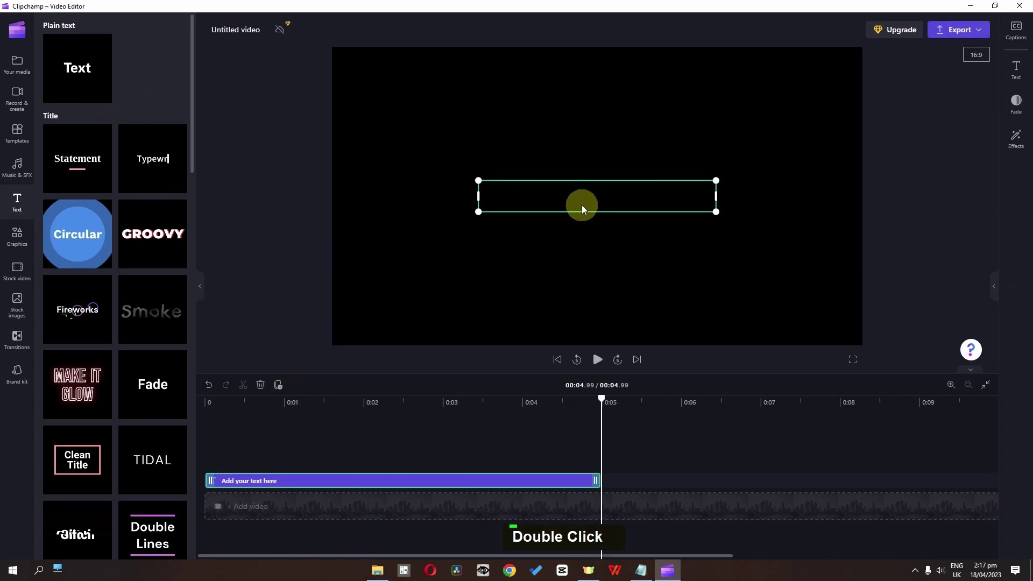
{"action": "type", "text": "faizan Amjed"}
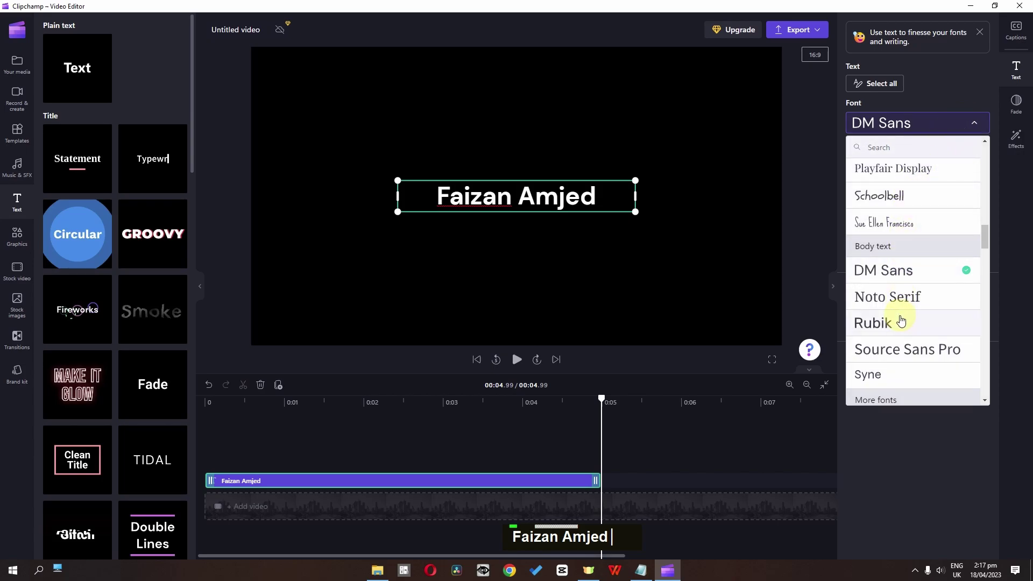
- Retype the title text and give it Rubik font, size 36, no bold
{"action": "scroll", "scroll_direction": "down", "scroll_amount": 3}
{"action": "type", "text": "Faizan Amjed"}
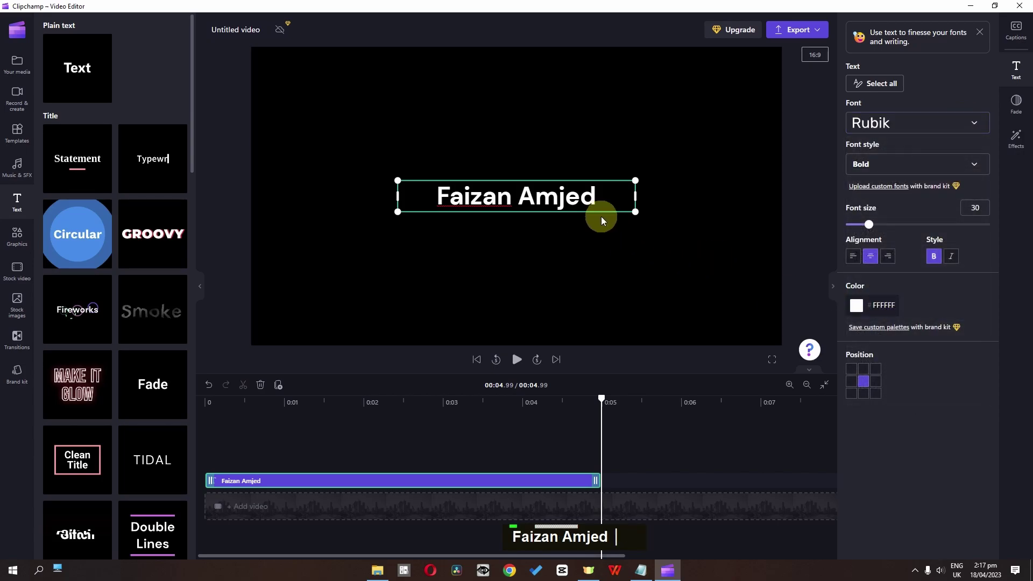
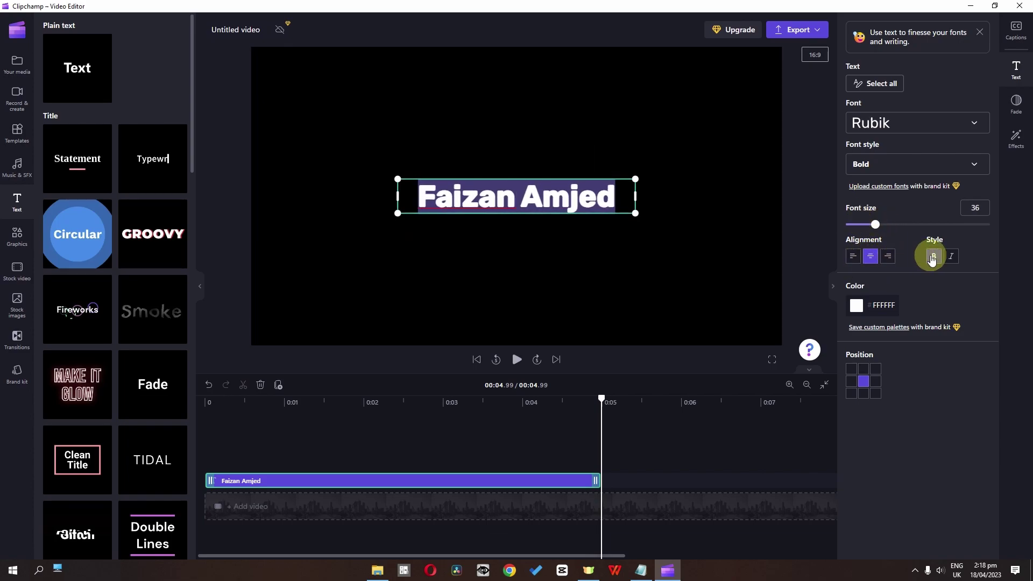
{"action": "double_click", "coordinate": [932, 263]}
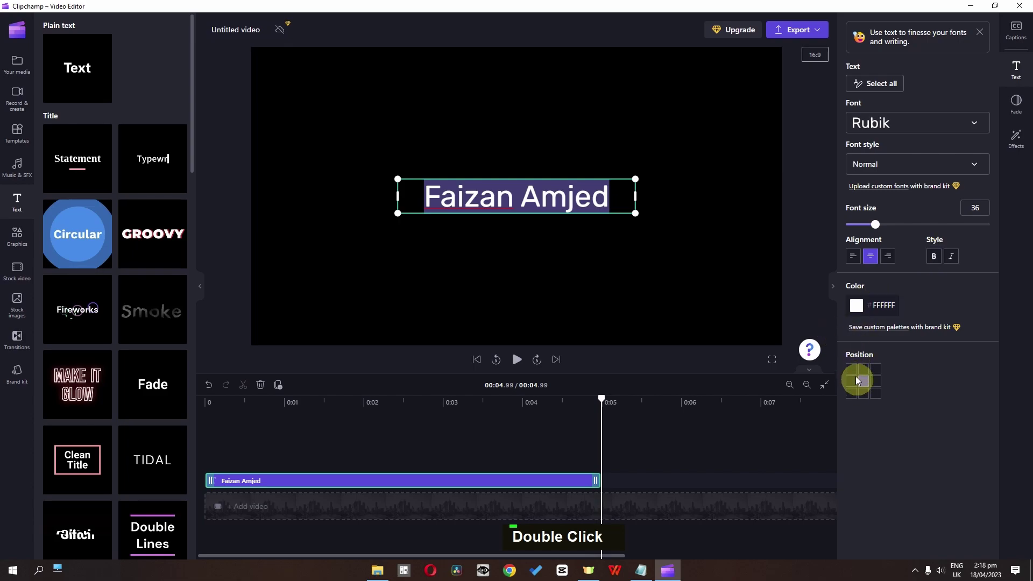
- Set the title's Fade in and Fade out to 0.4s each and preview the result
{"action": "double_click", "coordinate": [863, 375]}
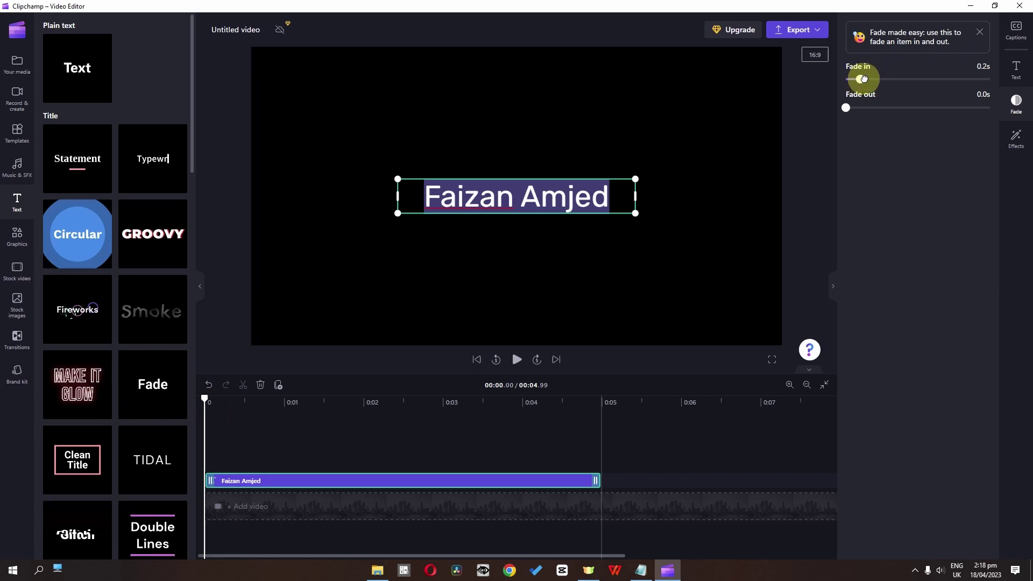
{"action": "key", "text": "space"}
{"action": "key", "text": "space"}
{"action": "key", "text": "space"}
{"action": "key", "text": "space"}
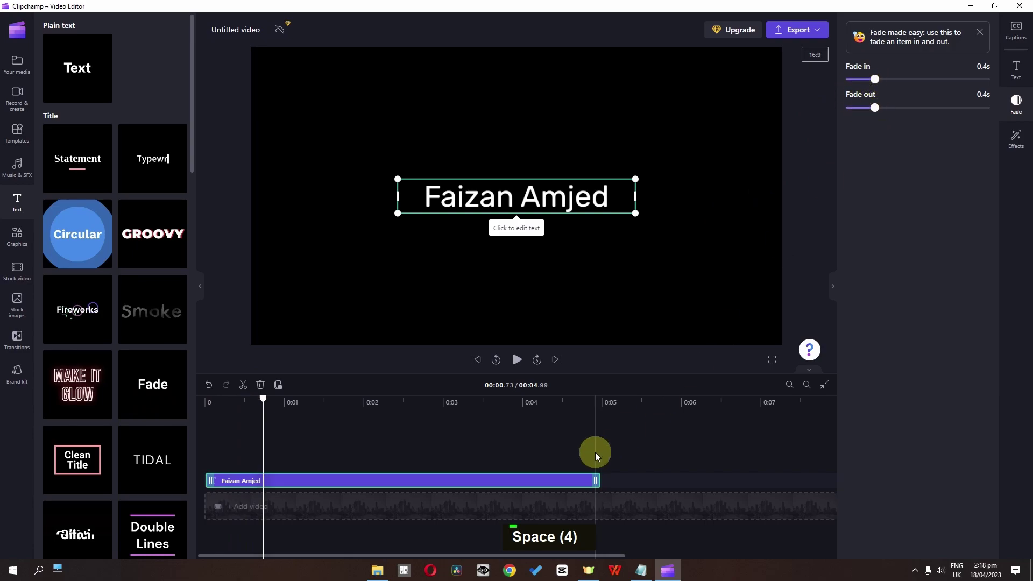
{"action": "key", "text": "space"}
{"action": "key", "text": "space"}
- Apply the Smoke visual effect to the title clip and play it back to check
{"action": "key", "text": "space"}
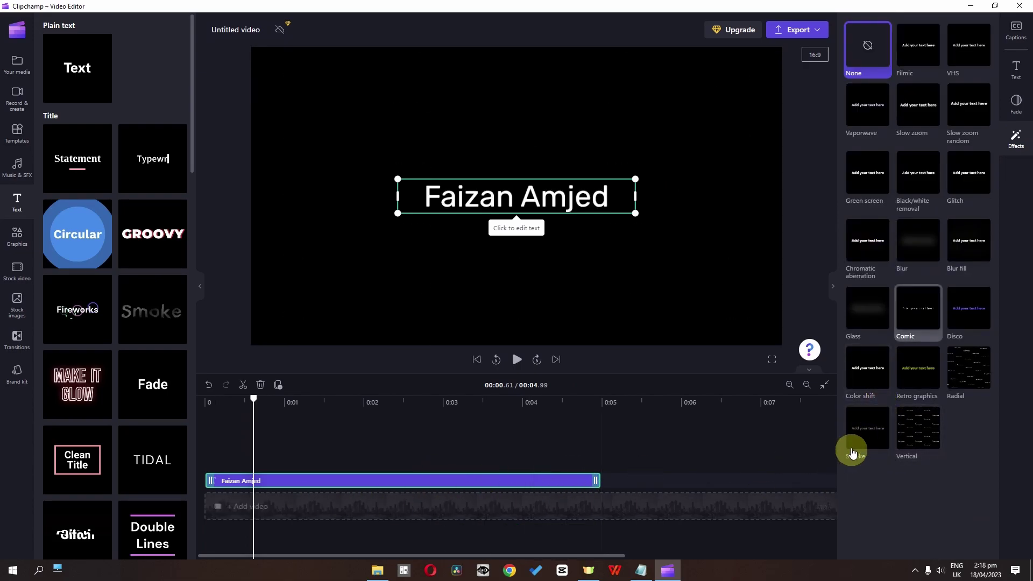
{"action": "key", "text": "space"}
{"action": "key", "text": "space"}
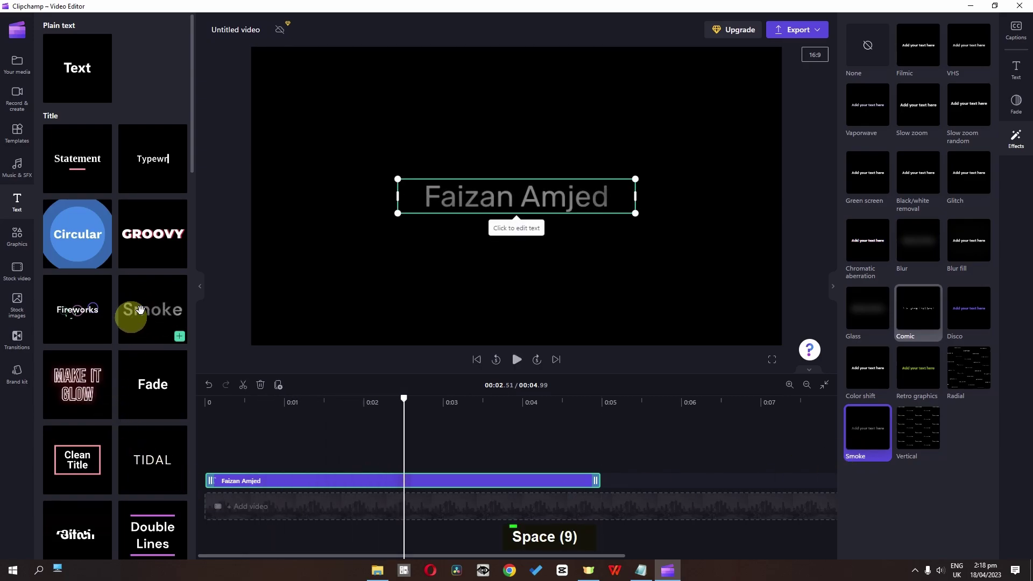
- Drop the Groovy then Make It Glow templates onto the title and preview the neon look
{"action": "key", "text": "space"}
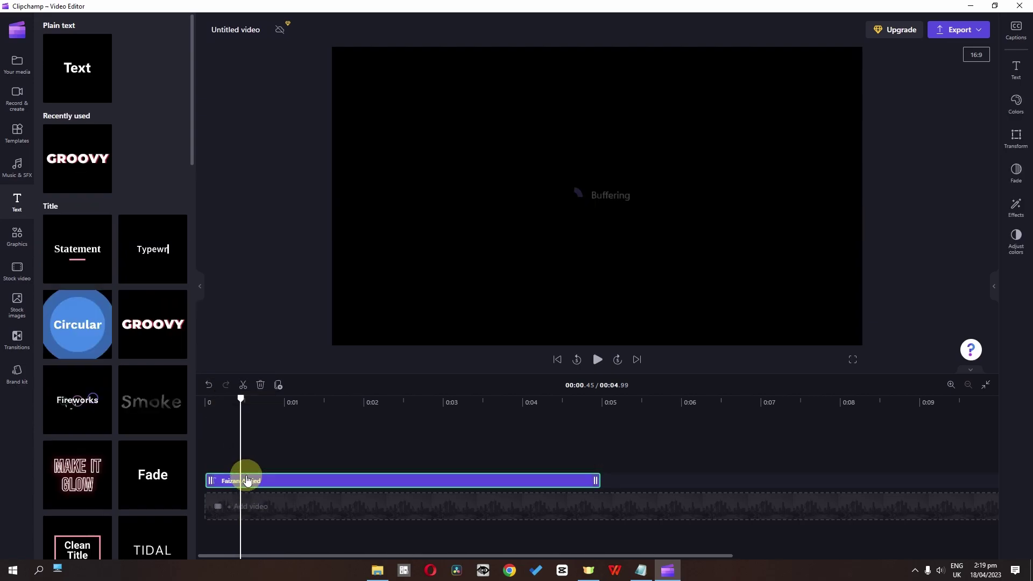
{"action": "key", "text": "space"}
{"action": "key", "text": "space"}
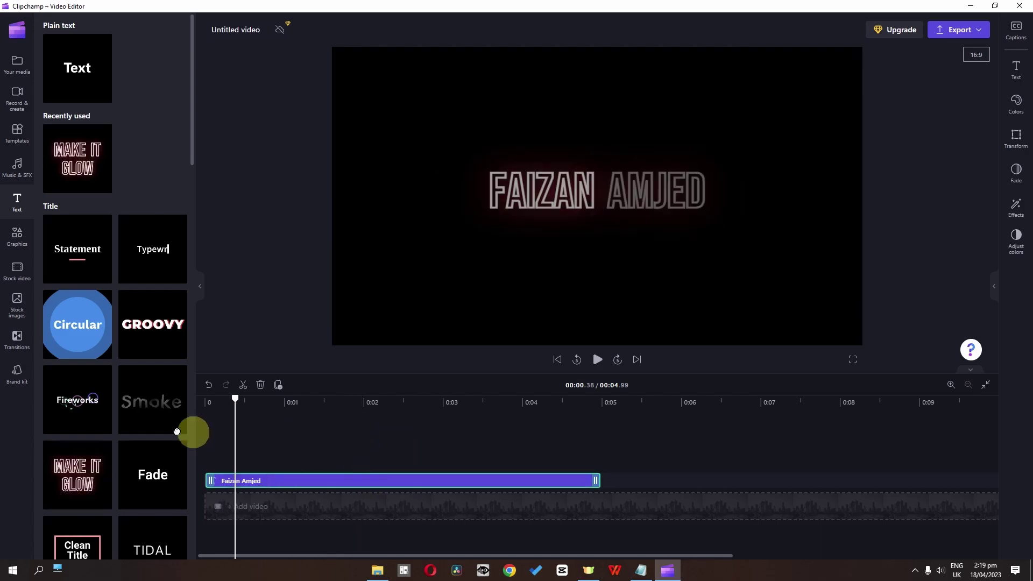
{"action": "key", "text": "space"}
{"action": "key", "text": "space"}
- Drop the Special repeating SALE pattern template onto the title to fill the frame diagonally
{"action": "scroll", "scroll_direction": "down", "scroll_amount": 3}
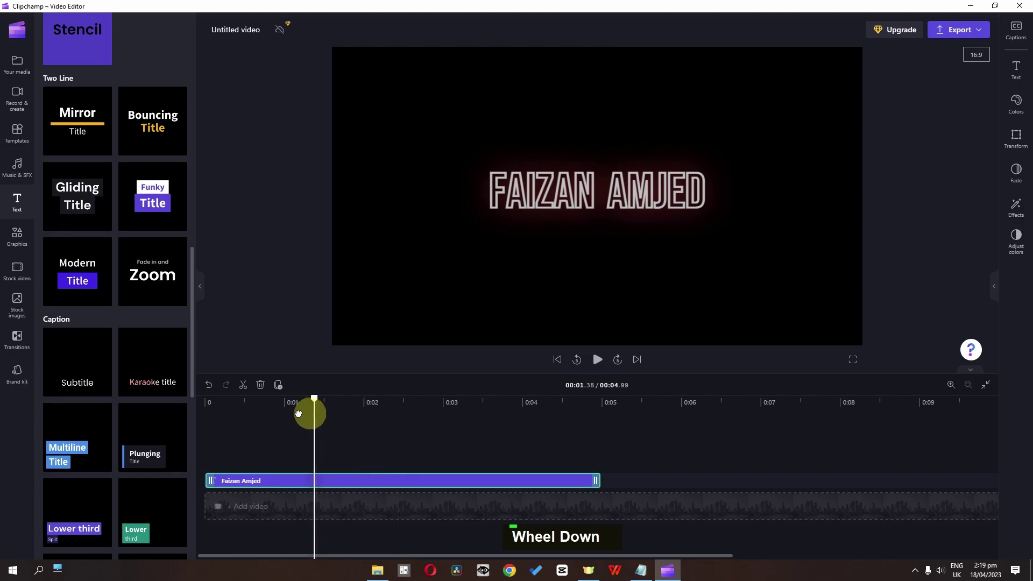
{"action": "key", "text": "space"}
{"action": "scroll", "scroll_direction": "down", "scroll_amount": 3}
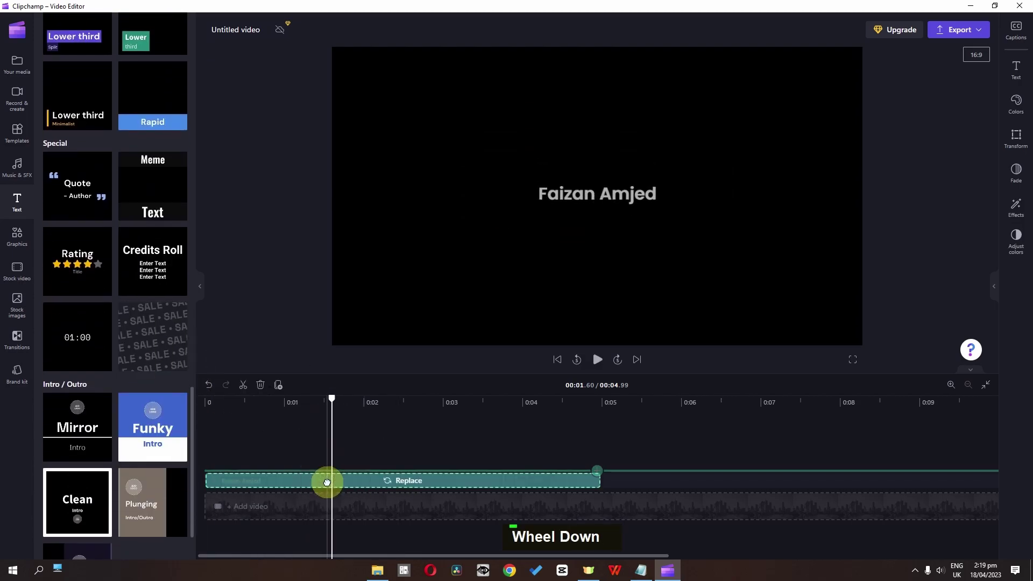
{"action": "key", "text": "space"}
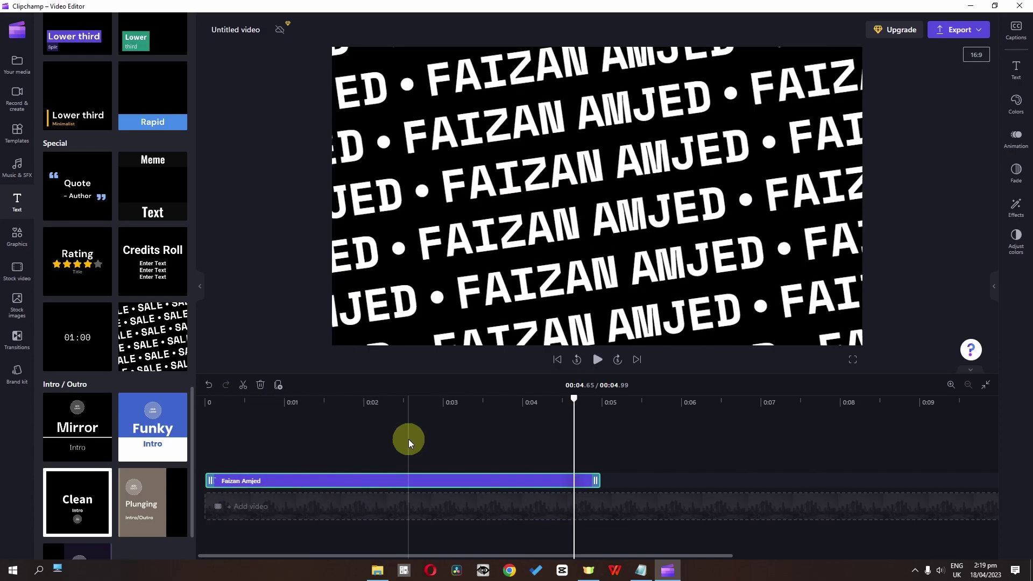